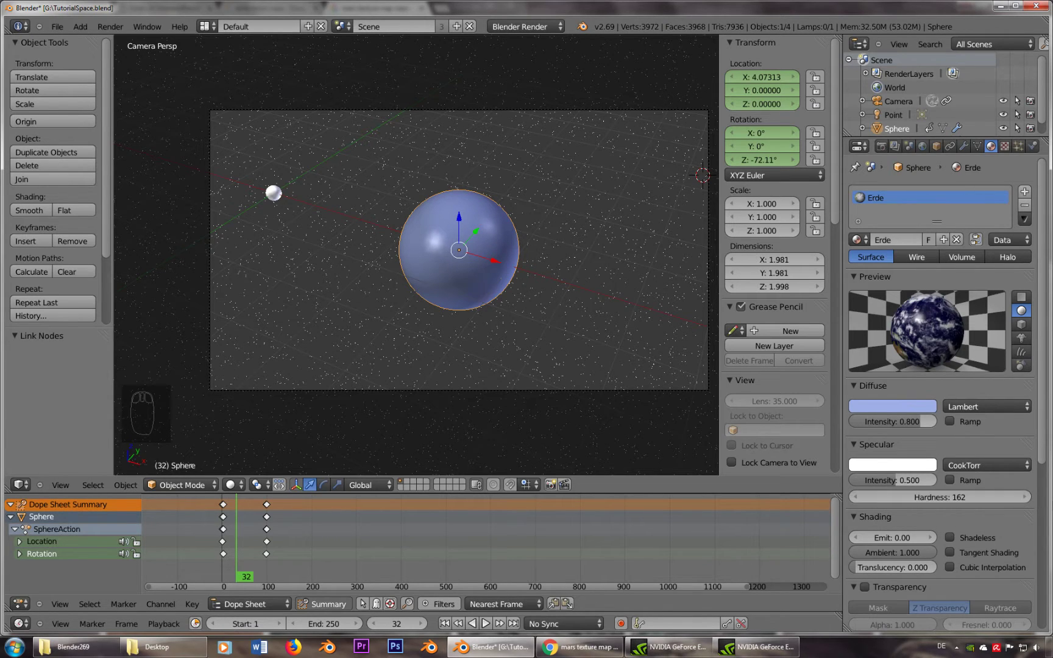
Step: Lower the Earth sphere material's specular hardness from 50 to 37
left_click_drag(963, 501, 838, 513)
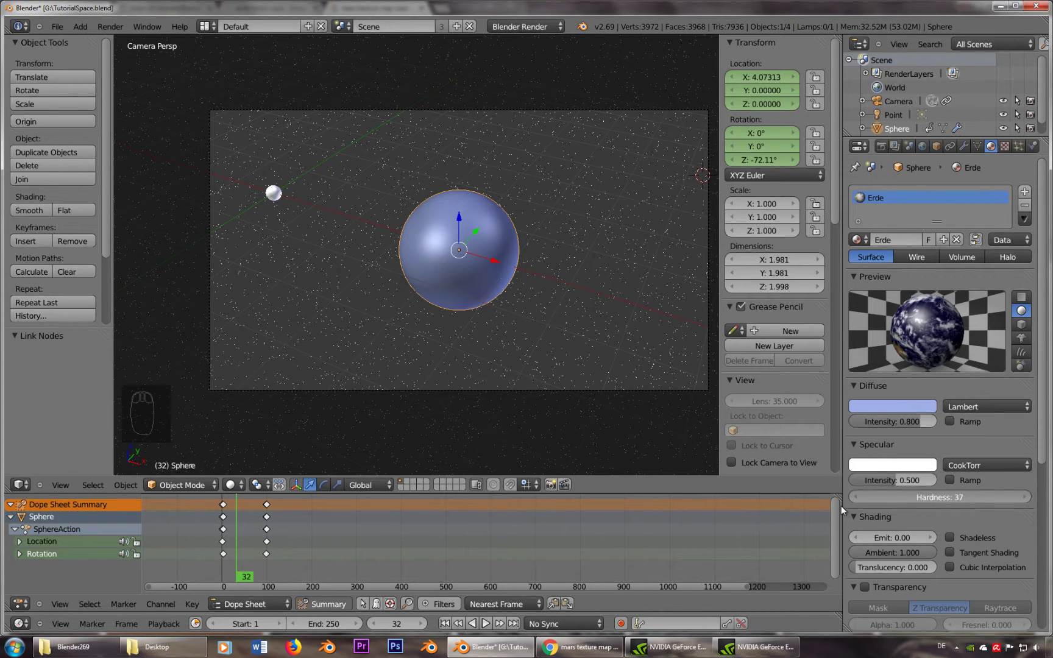
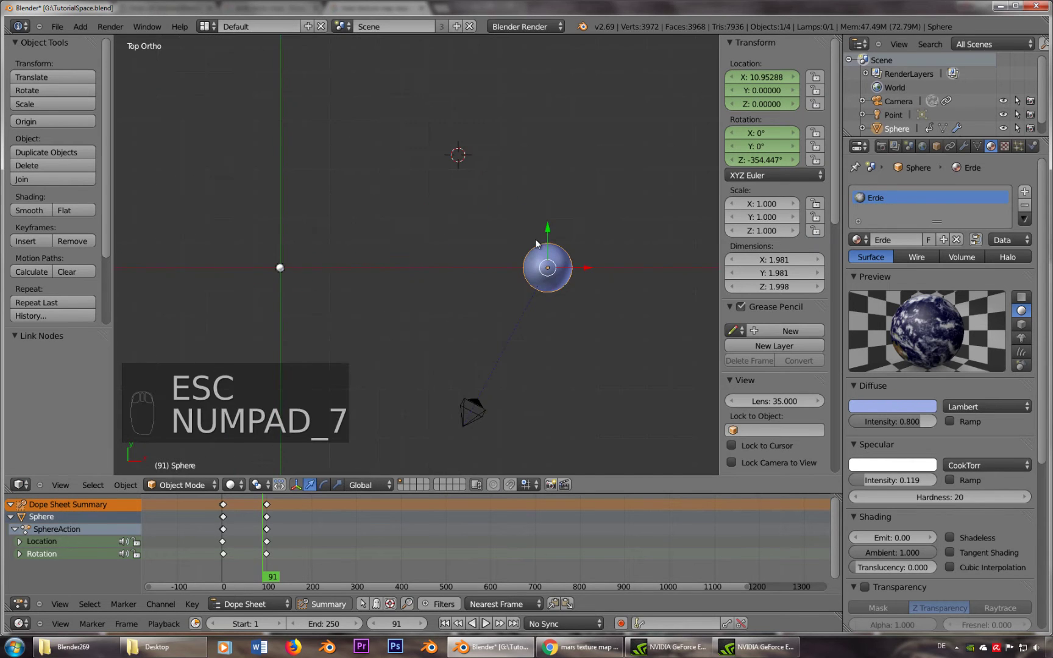
Step: Select and delete all the sphere's keyframes in the Dope Sheet, then return to frame 0
left_click_drag(559, 262, 362, 455)
left_click(234, 520)
key("a")
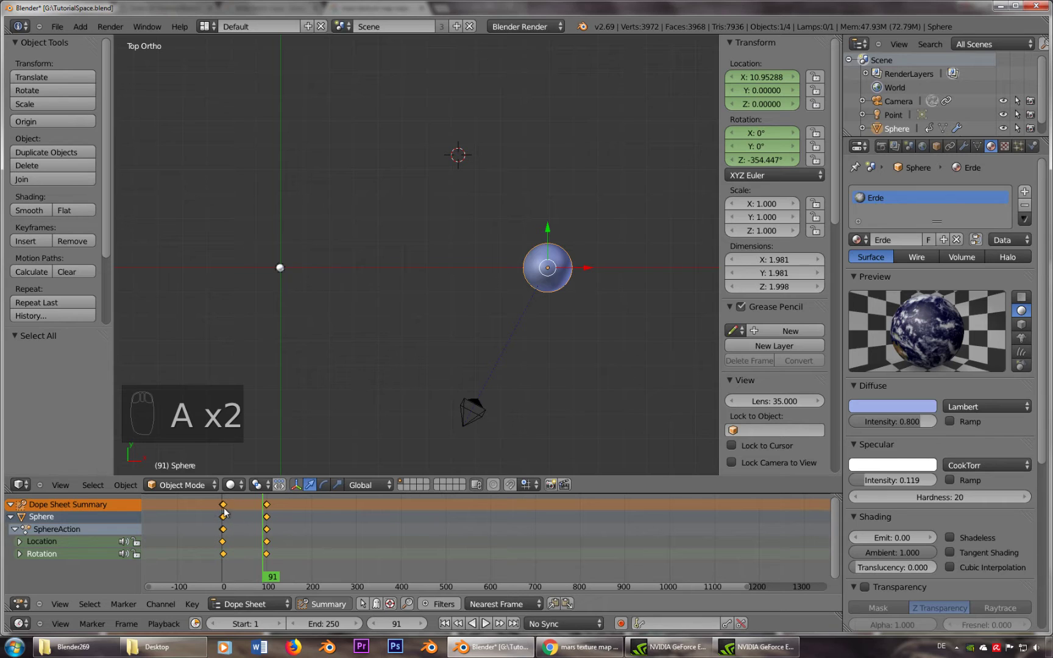
key("x")
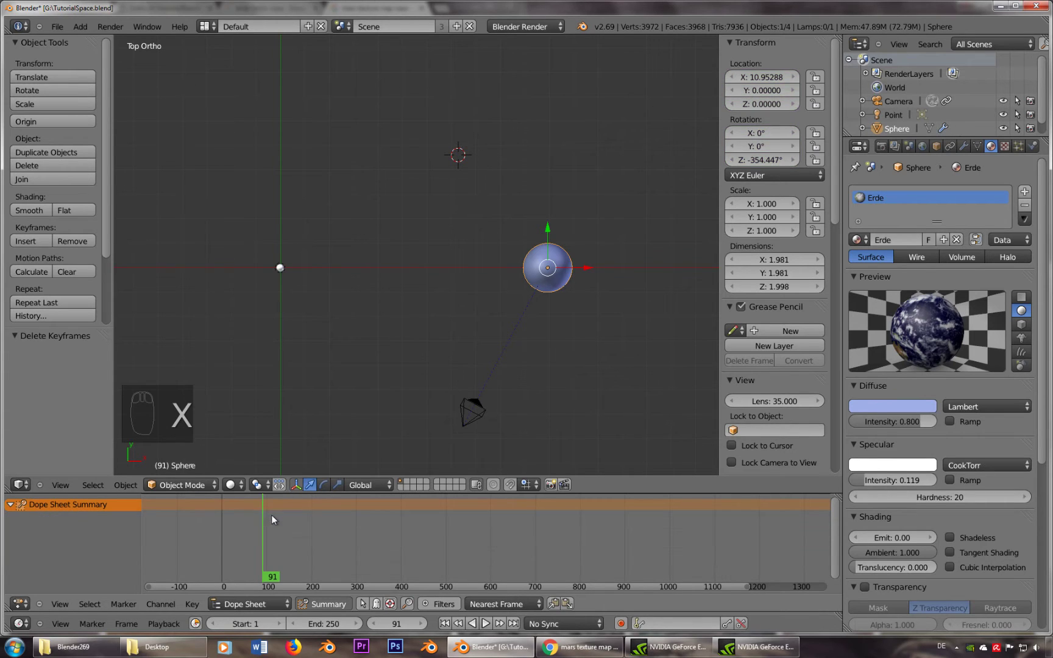
left_click_drag(251, 528, 437, 156)
left_click_drag(487, 253, 342, 263)
Step: Select the central lamp, then select the Earth sphere again at X 10.95
right_click(342, 264)
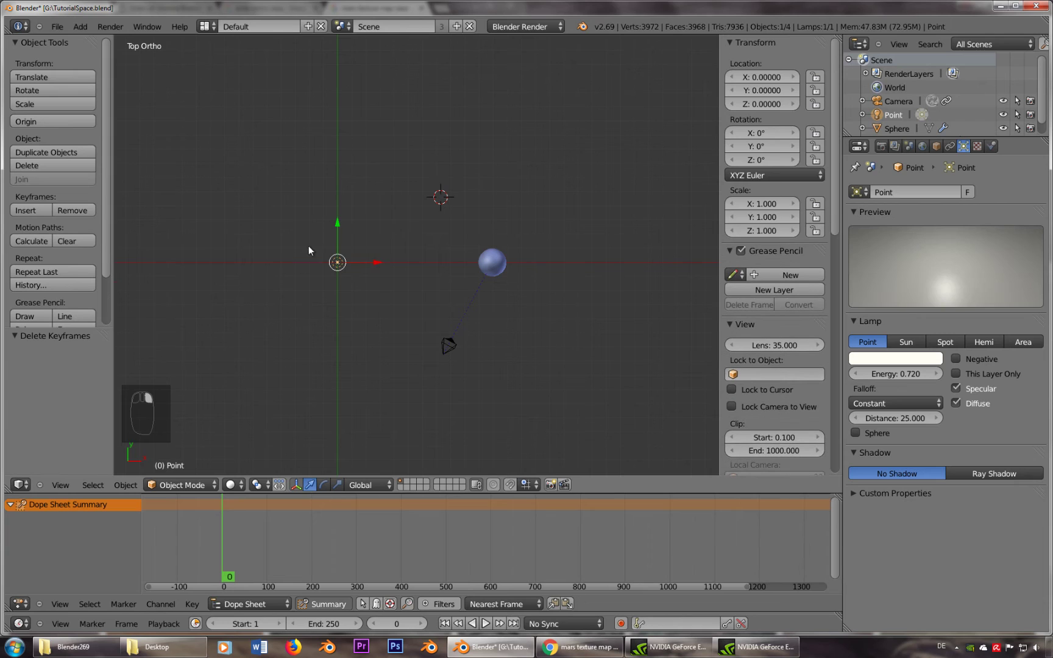
left_click_drag(386, 277, 591, 268)
left_click_drag(591, 269, 561, 299)
right_click(562, 299)
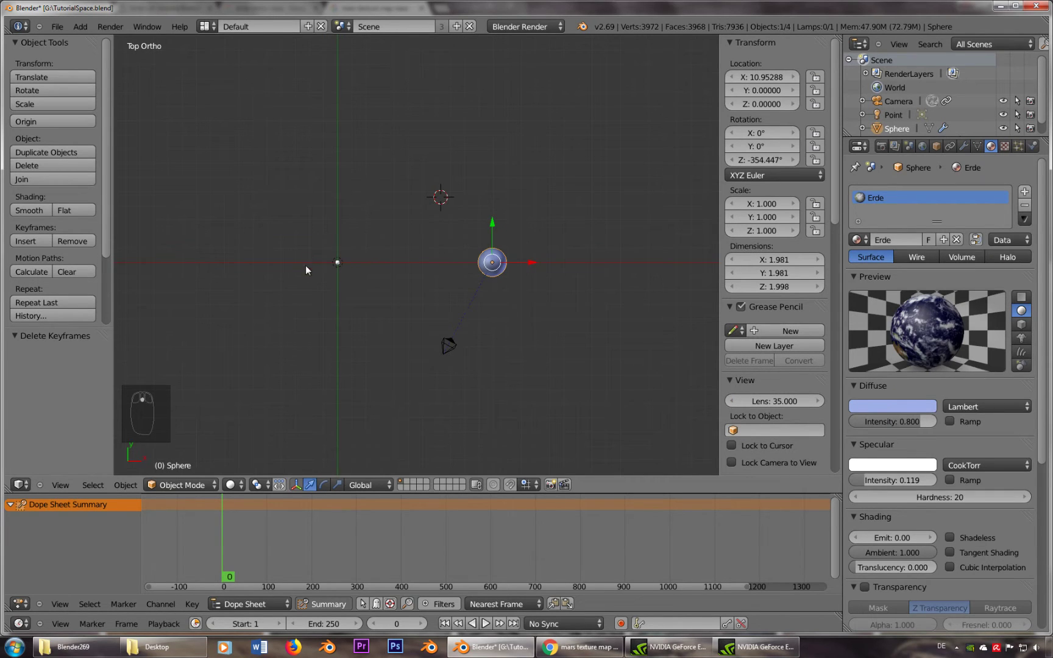
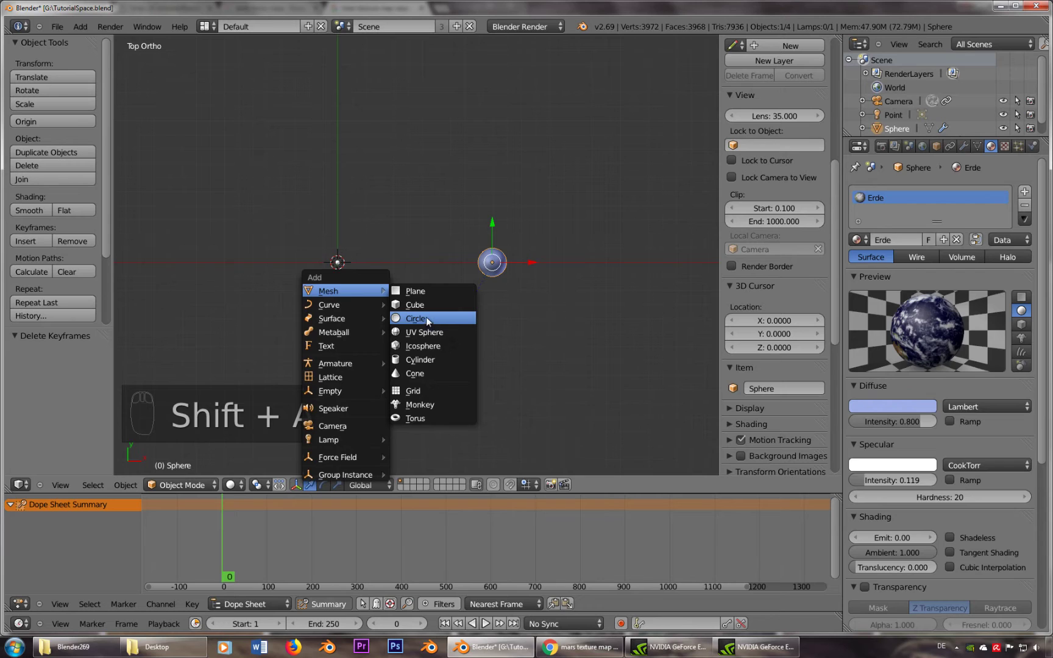
Step: Add a circle at the centre scaled to 10.977 through the Earth, and select sphere and circle
key("s")
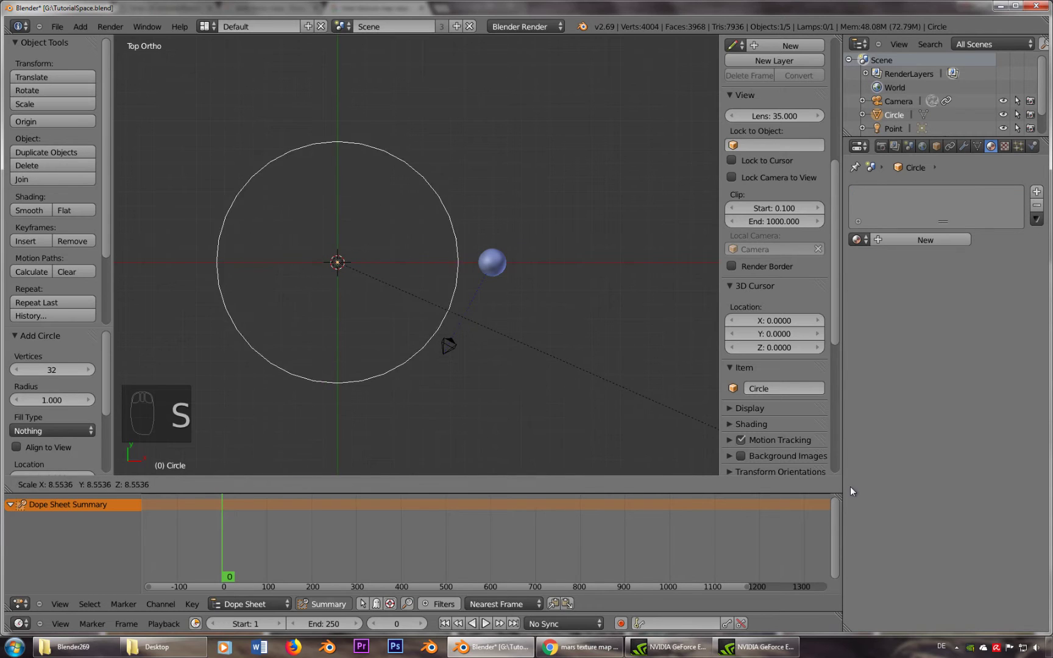
left_click_drag(999, 551, 240, 367)
right_click(510, 261)
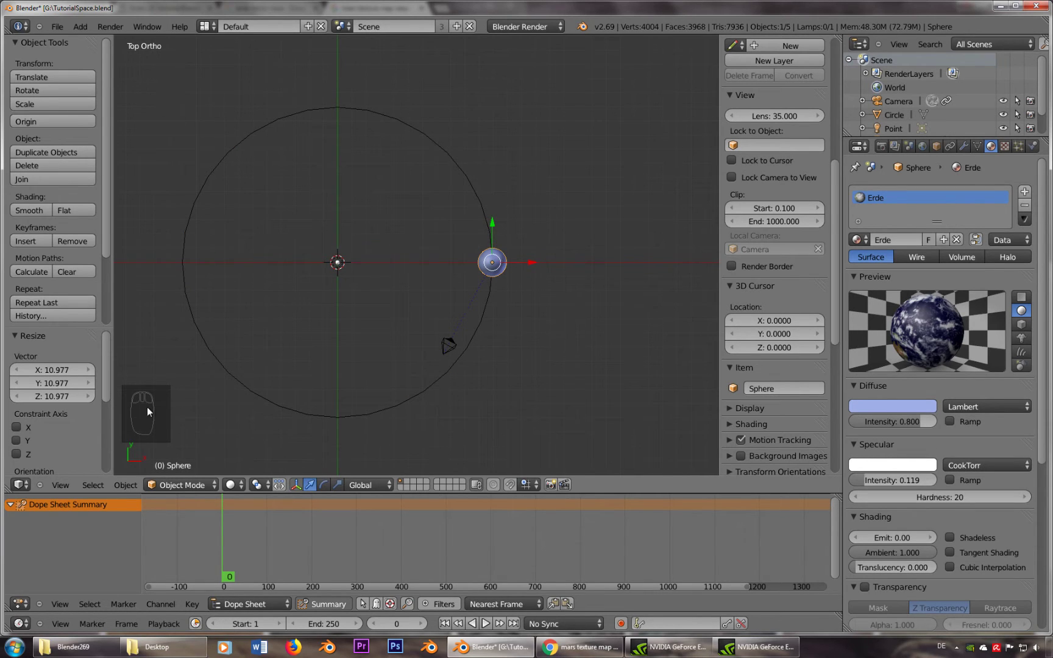
left_click_drag(481, 202, 472, 206)
left_click_drag(472, 206, 215, 380)
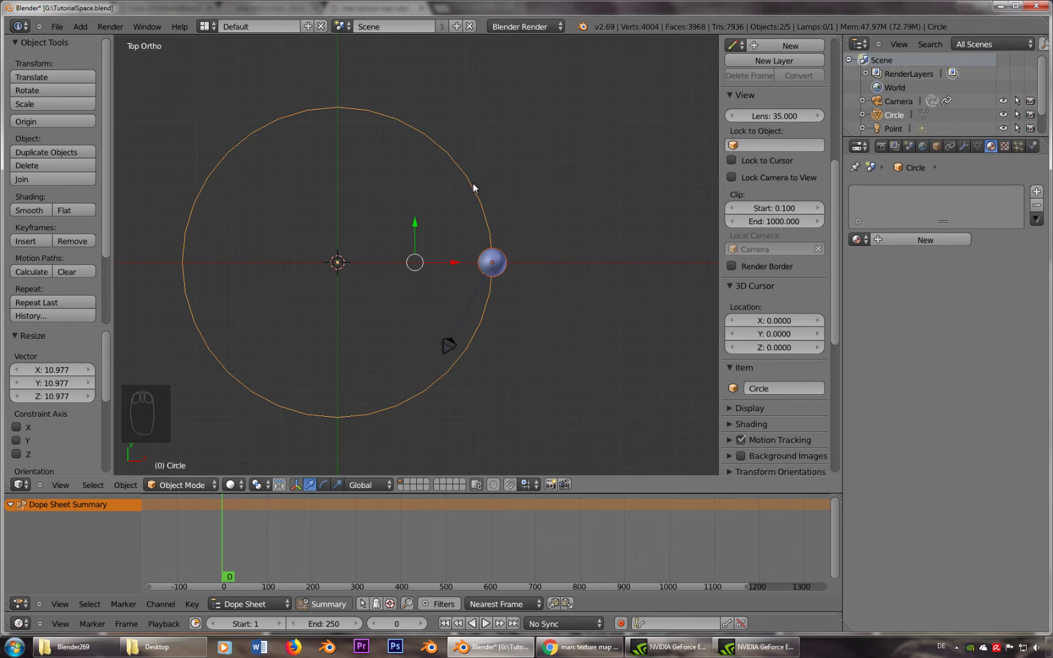
Step: Add a Track To constraint so the sphere tracks the circle, and test-rotate it
key("ctrl+t")
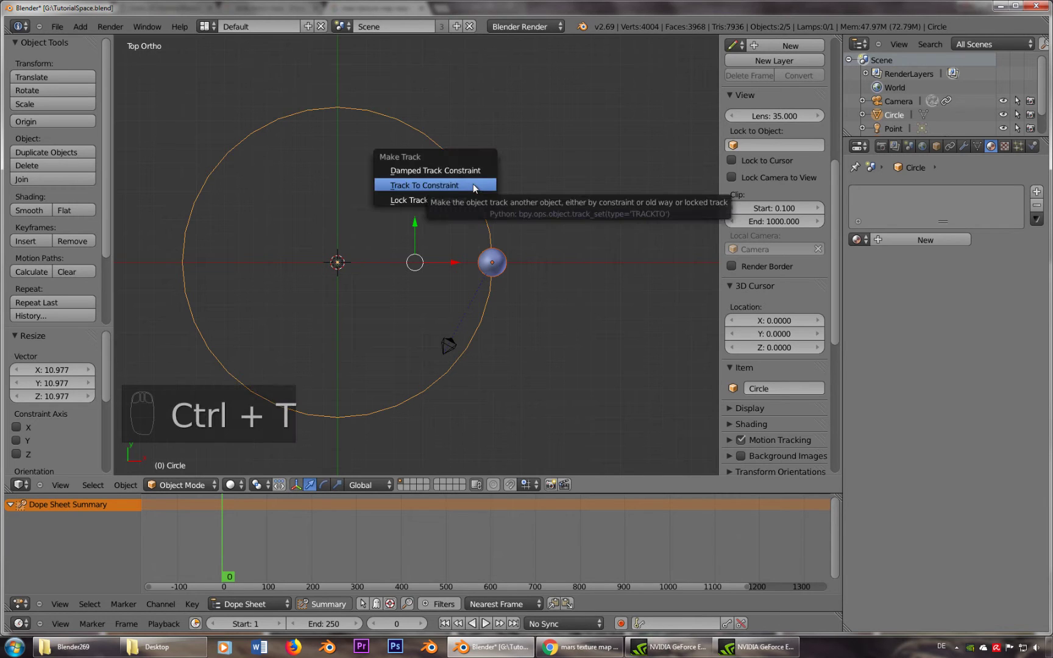
left_click(478, 196)
right_click(477, 196)
key("r")
left_click_drag(503, 266, 530, 217)
Step: Parent the sphere to the circle with Set Parent To Object and start rotating the circle
key("ctrl+p")
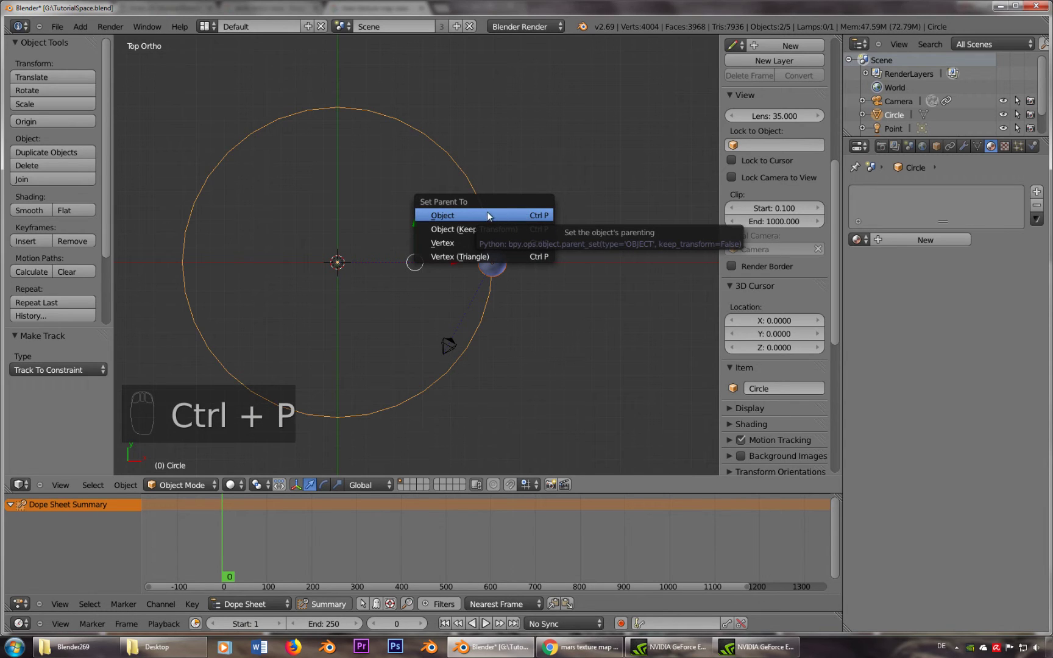
left_click_drag(502, 224, 609, 345)
key("r")
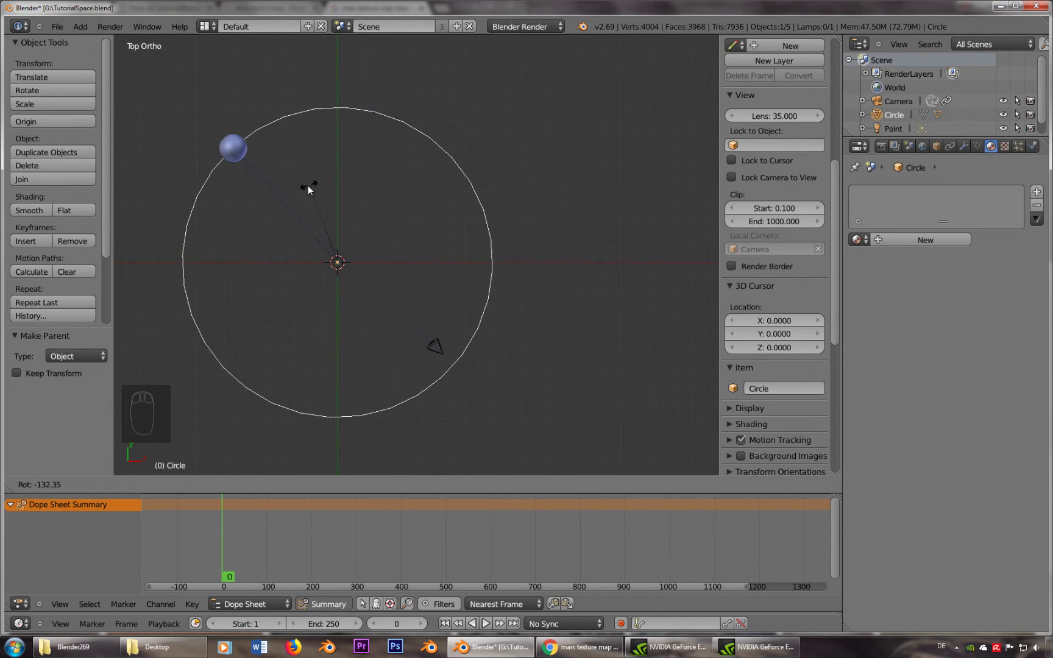
Step: Confirm the circle's rotation, swinging the Earth around the centre
left_click(311, 189)
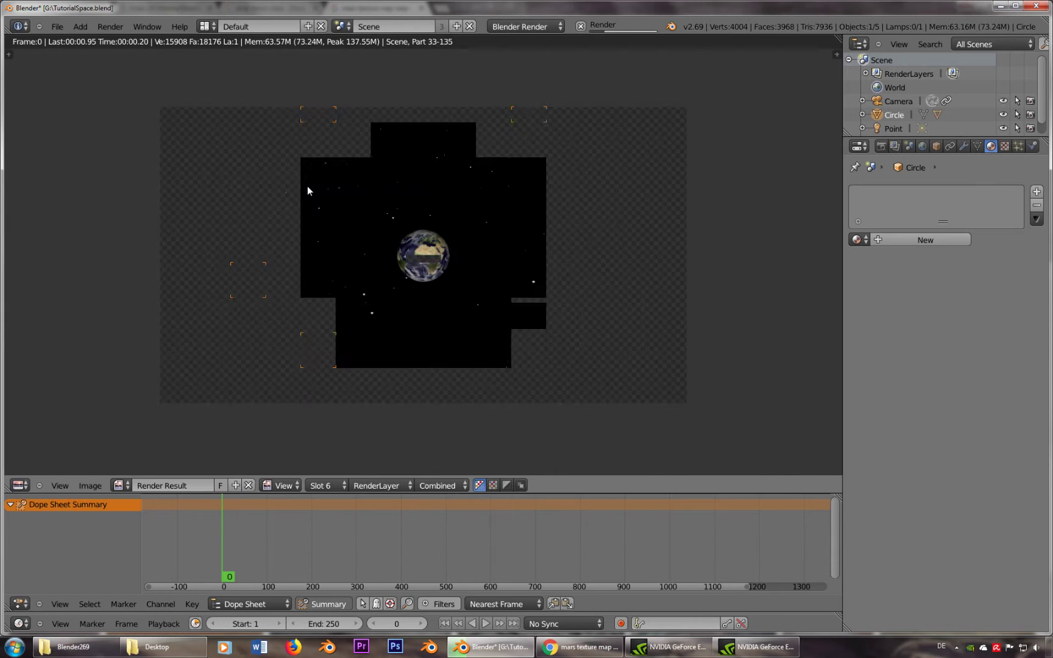
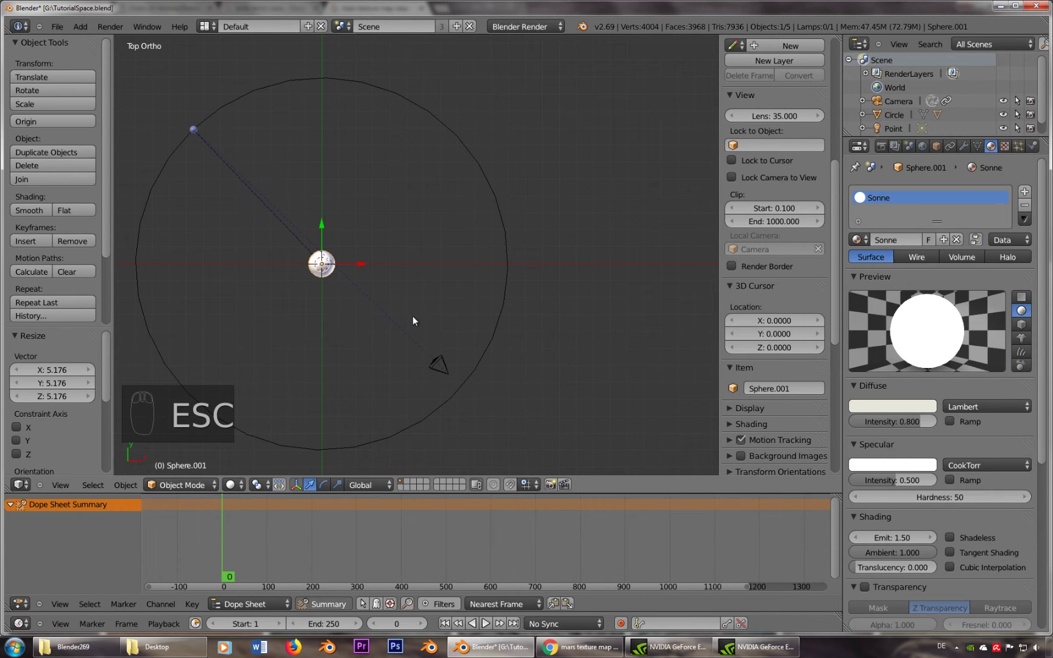
Step: Undo six times so the Earth sits unrotated on the X axis of the orbit
key("ctrl+z")
key("ctrl+z")
key("ctrl+z")
key("ctrl+z")
key("ctrl+z")
key("ctrl+z")
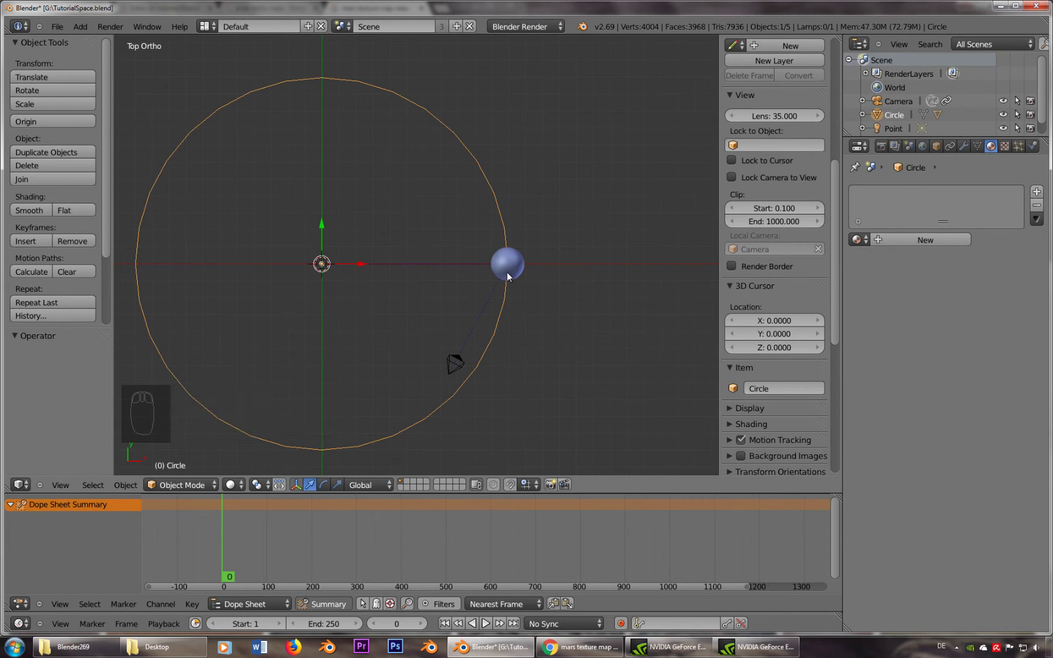
Step: Select the Earth sphere with the orbit circle and clear the sphere's old parent link
right_click(508, 303)
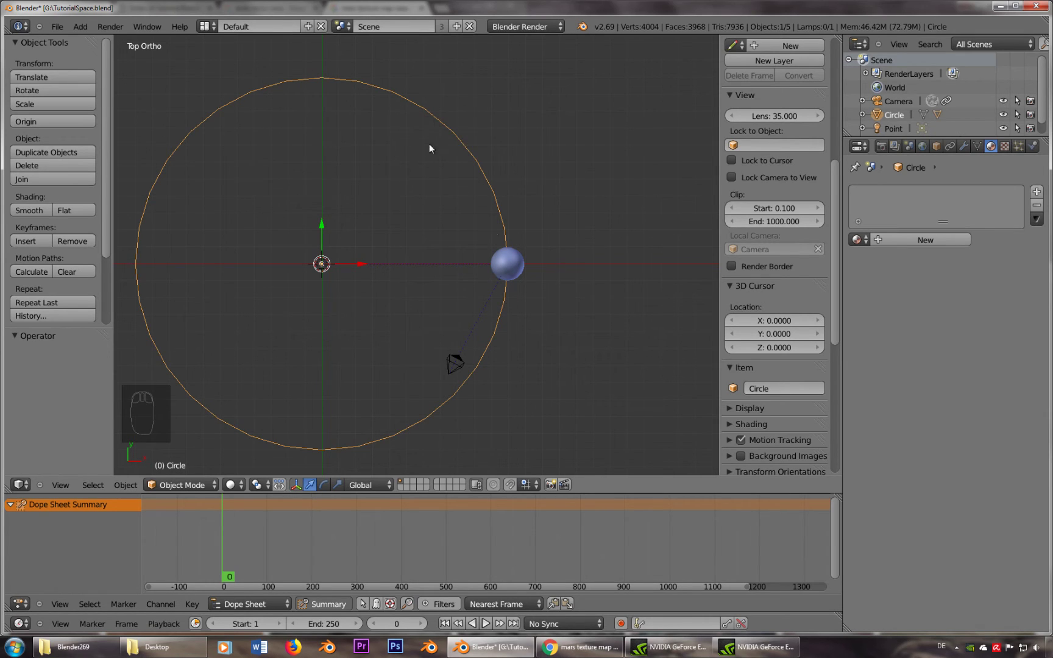
right_click(515, 273)
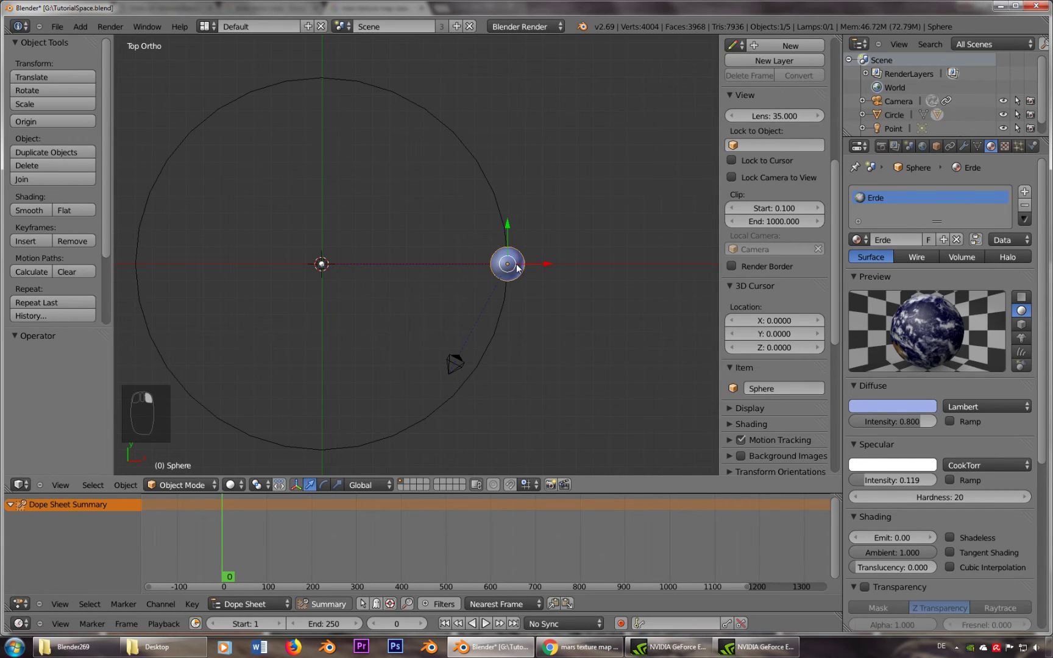
right_click(492, 195)
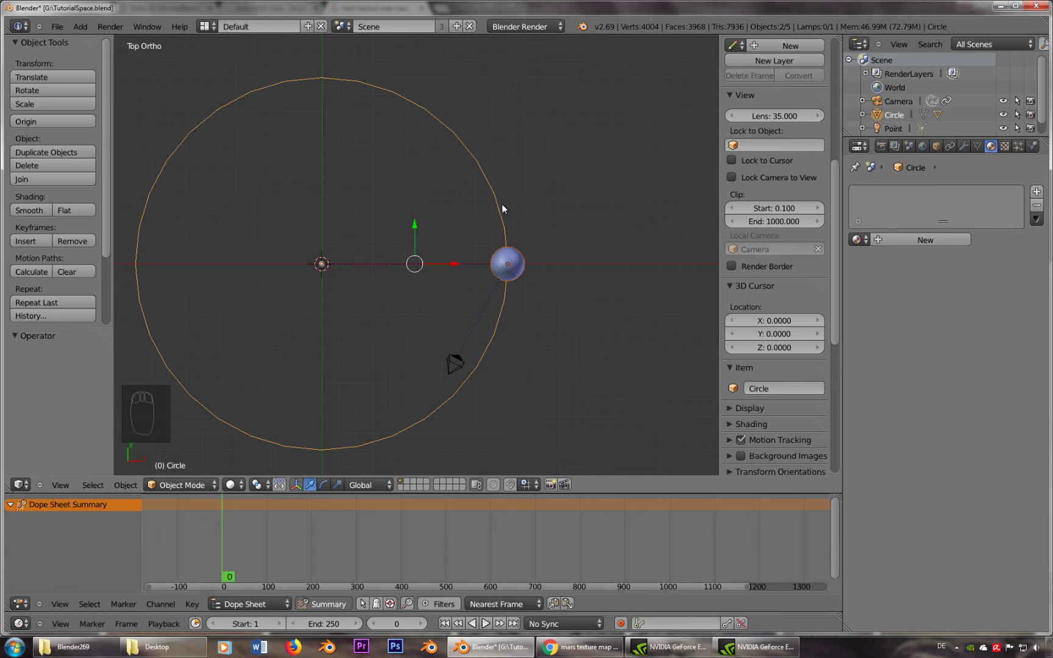
key("ctrl+p")
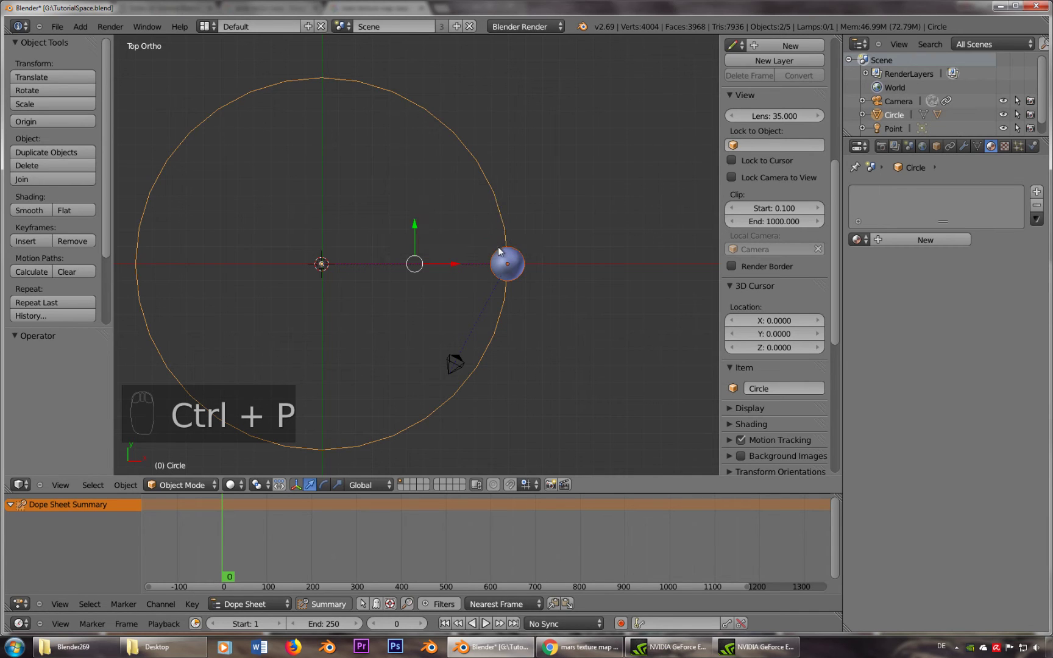
Step: Parent the Earth sphere to the orbit circle again as Object
left_click_drag(509, 231, 446, 338)
key("g")
left_click(568, 337)
left_click_drag(605, 334, 663, 334)
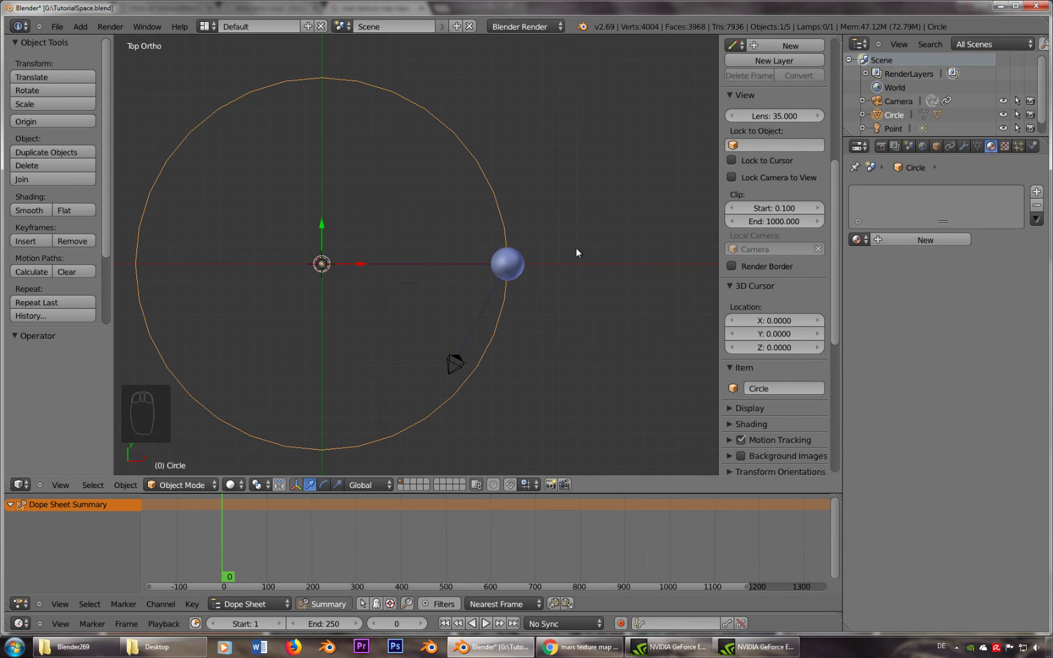
Step: Test-turn the circle and keyframe its rotation at frame 0
key("r")
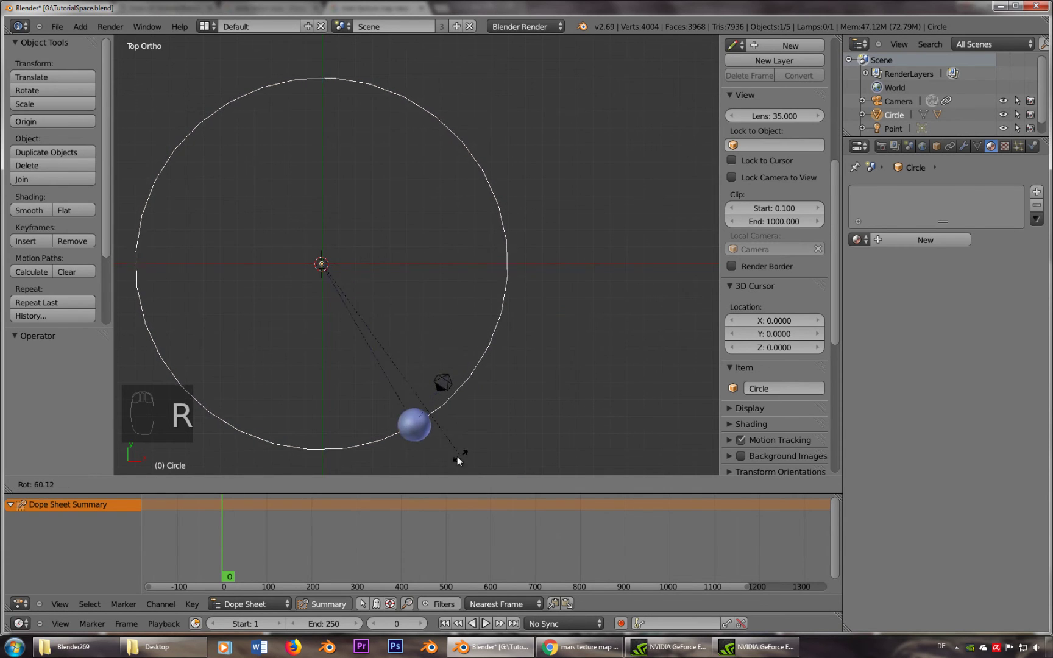
left_click_drag(393, 468, 494, 401)
key("|")
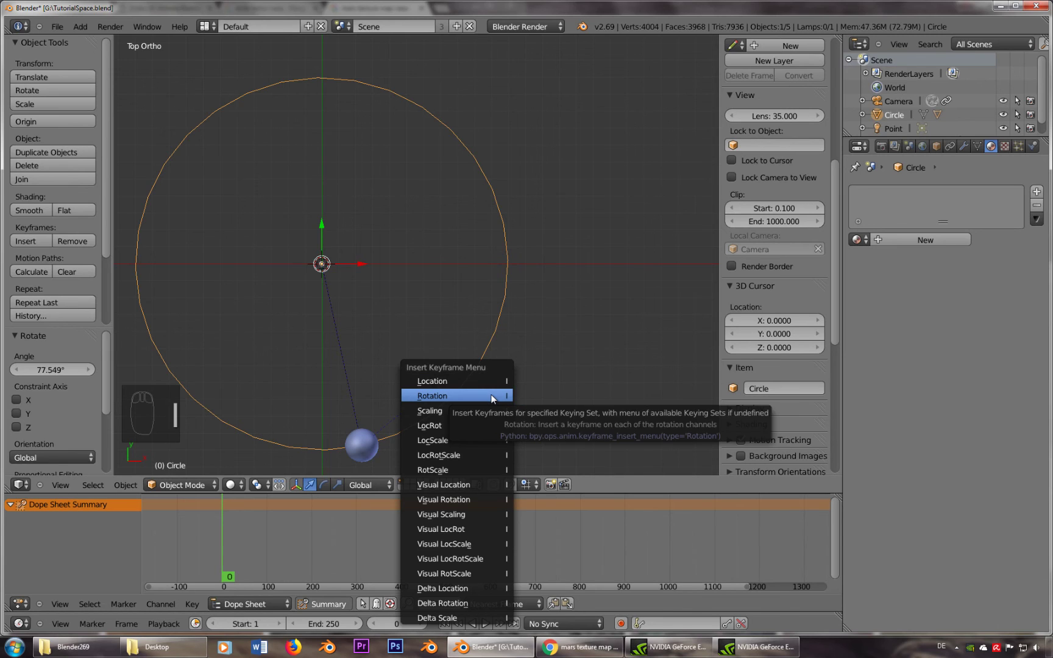
left_click_drag(259, 546, 490, 431)
Step: At frame 200 rotate the circle a full orbit and keyframe its rotation
key("r")
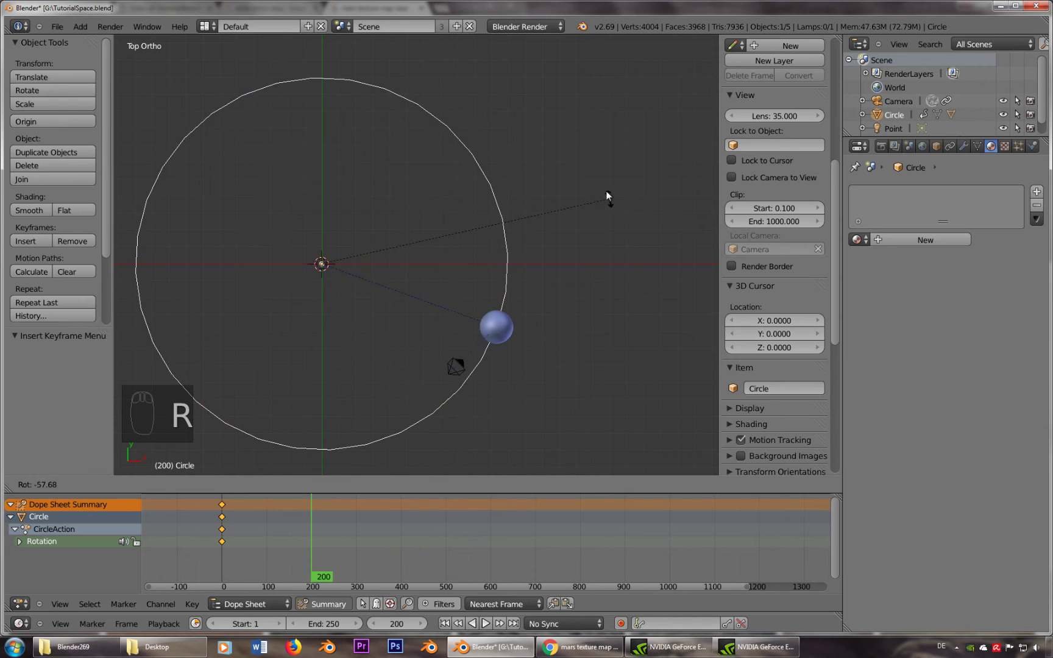
left_click_drag(545, 118, 535, 129)
key("i")
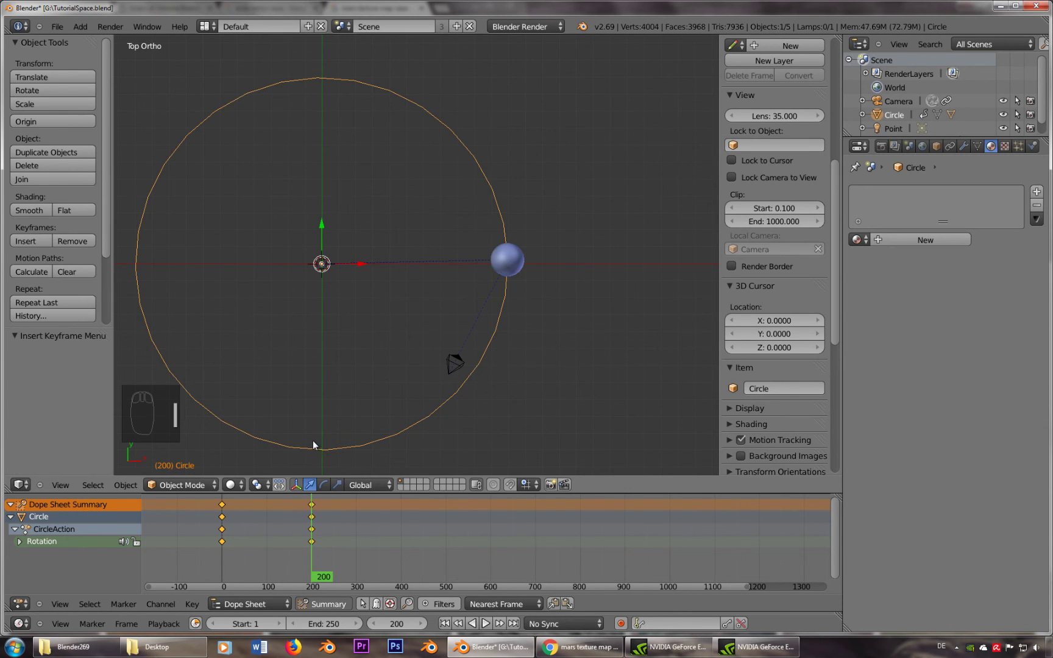
Step: Preview the orbit through the scene camera at intermediate frames
key("KP_0")
left_click(313, 548)
left_click(226, 567)
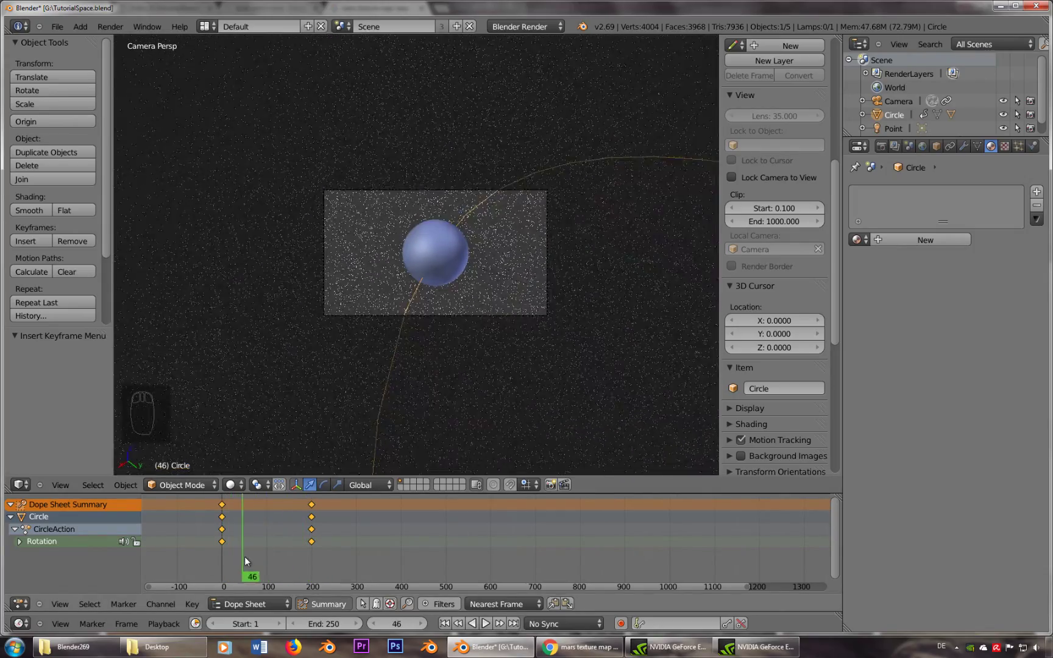
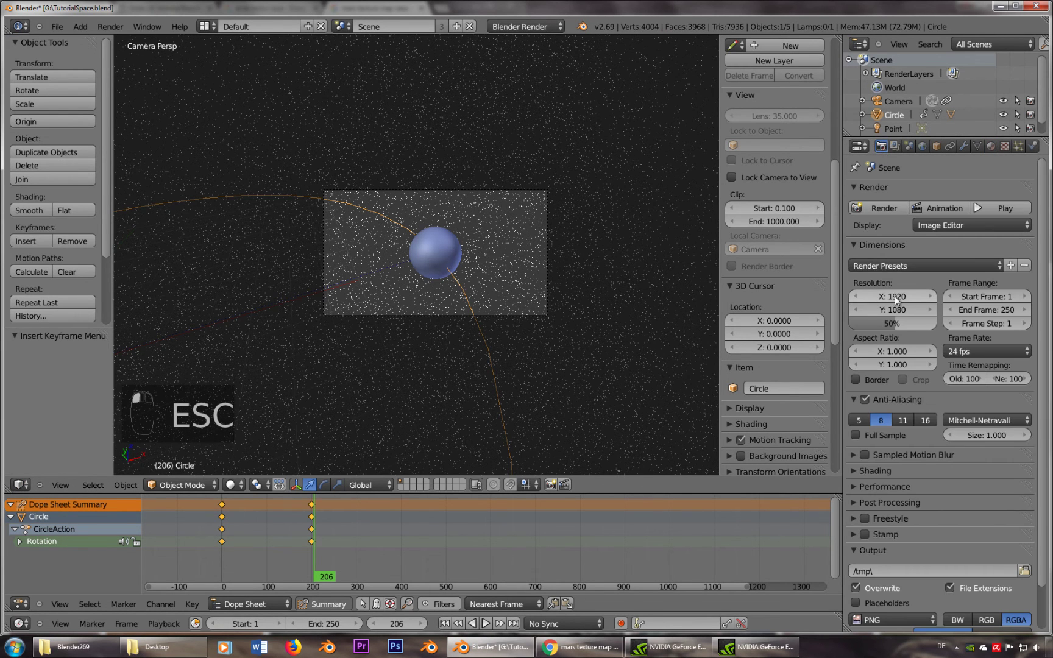
Step: Adjust a value in the Render output settings before rendering the animation
left_click_drag(934, 260, 910, 260)
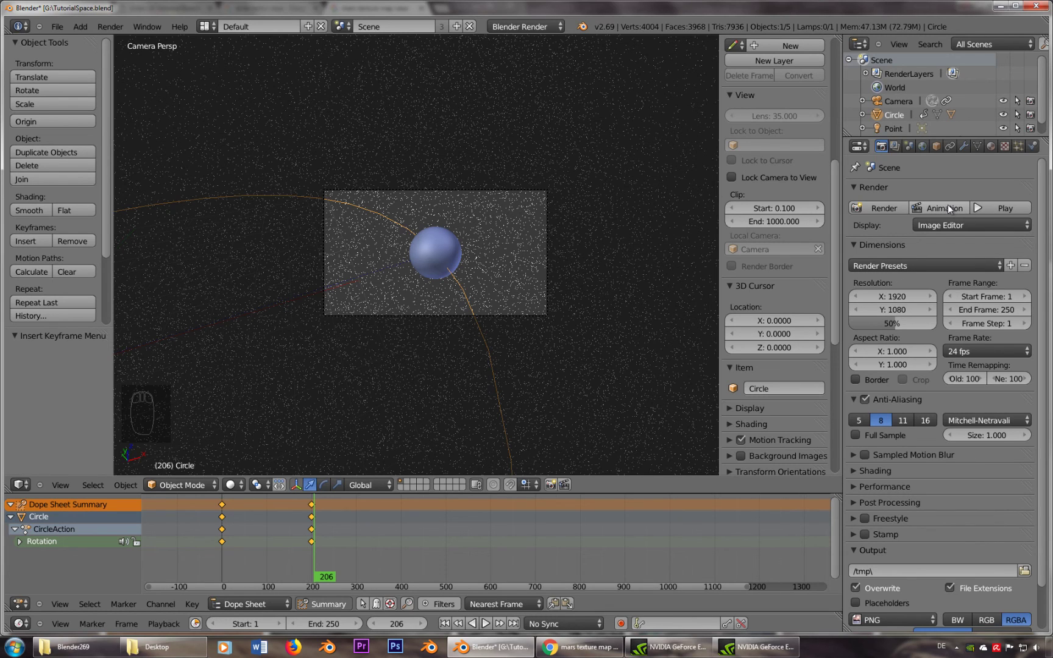